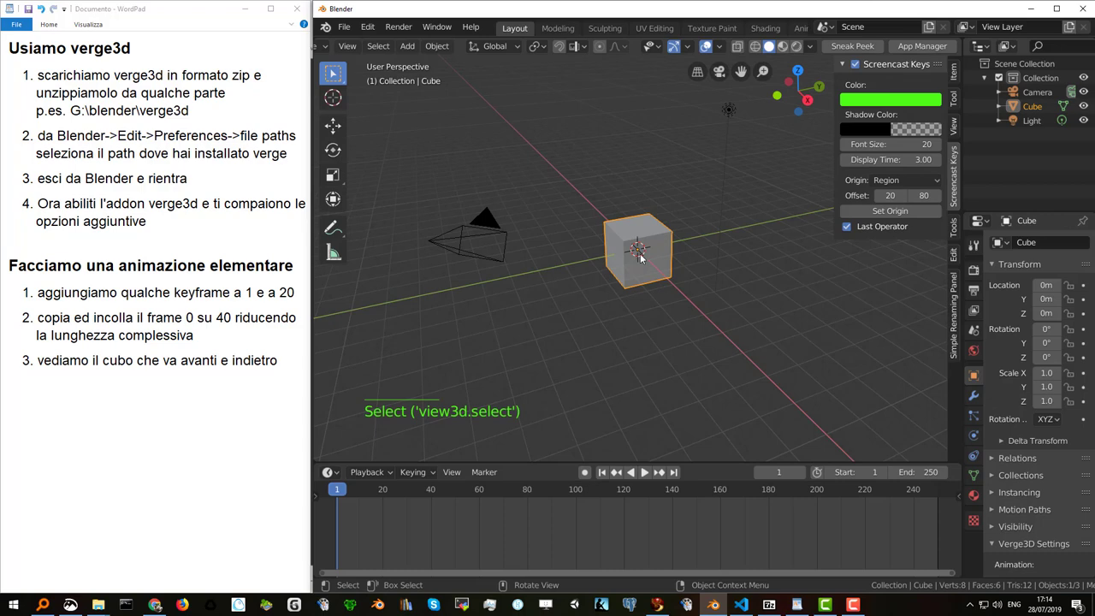
Insert a Location/Rotation/Scale keyframe for the cube at the origin on frame 1.
{"action": "key", "text": "i"}
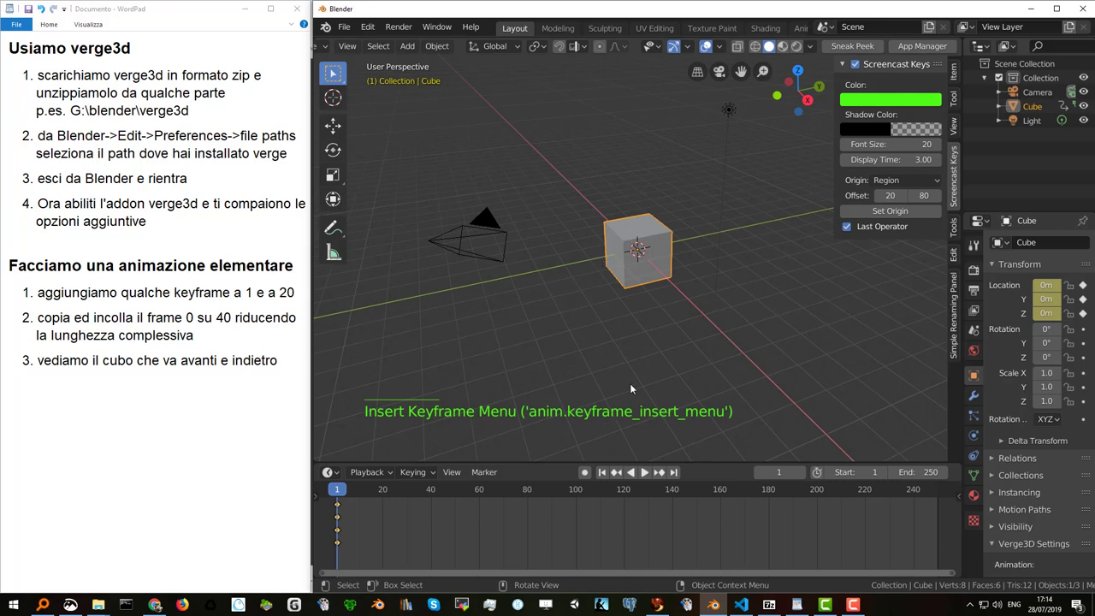
At frame 20, raise the cube along Z to 5.1 m and keyframe its new position.
{"action": "left_click", "coordinate": [343, 487]}
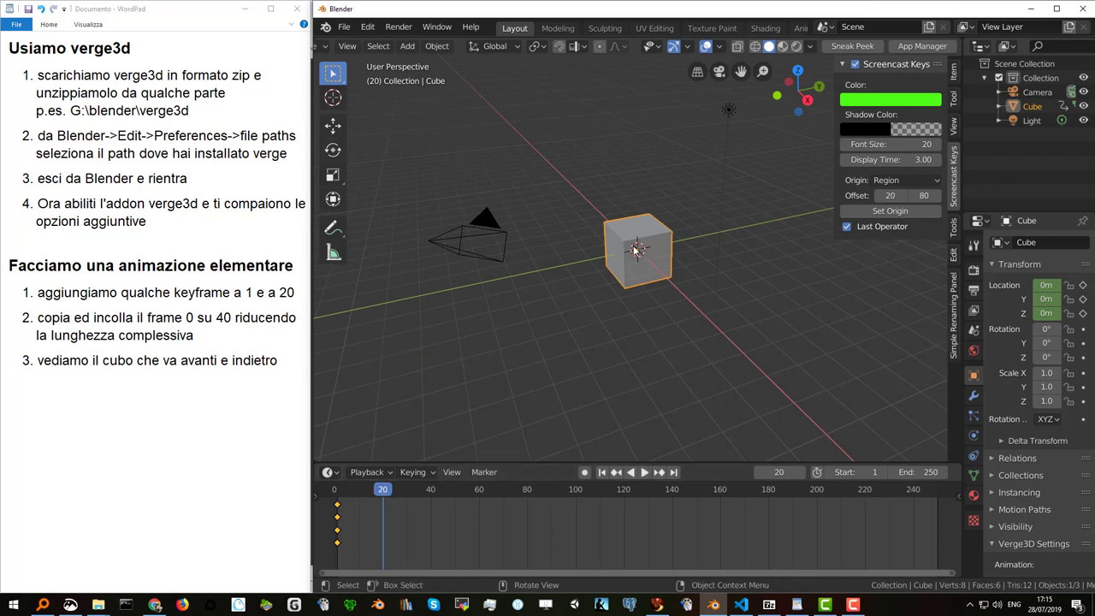
{"action": "key", "text": "g"}
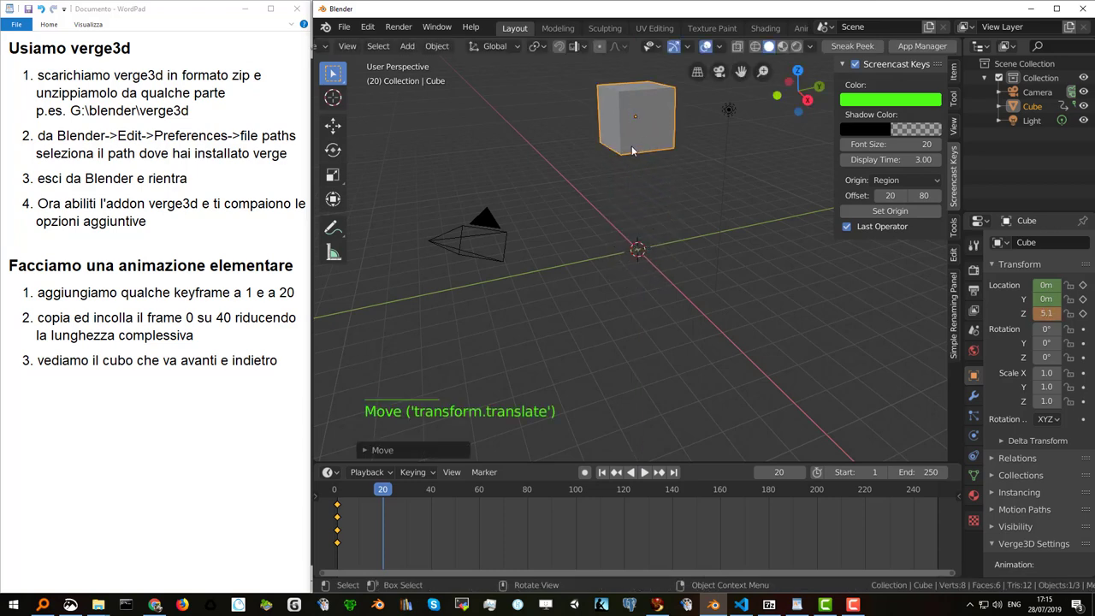
{"action": "key", "text": "i"}
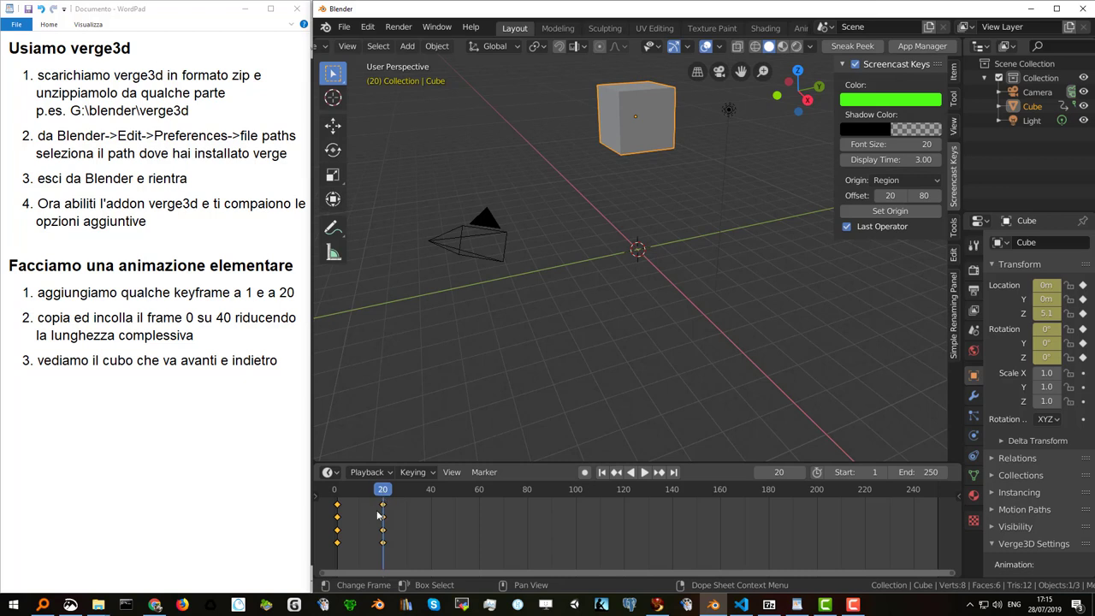
Select the frame 1 keyframes and duplicate them to frame 40.
{"action": "key", "text": "a"}
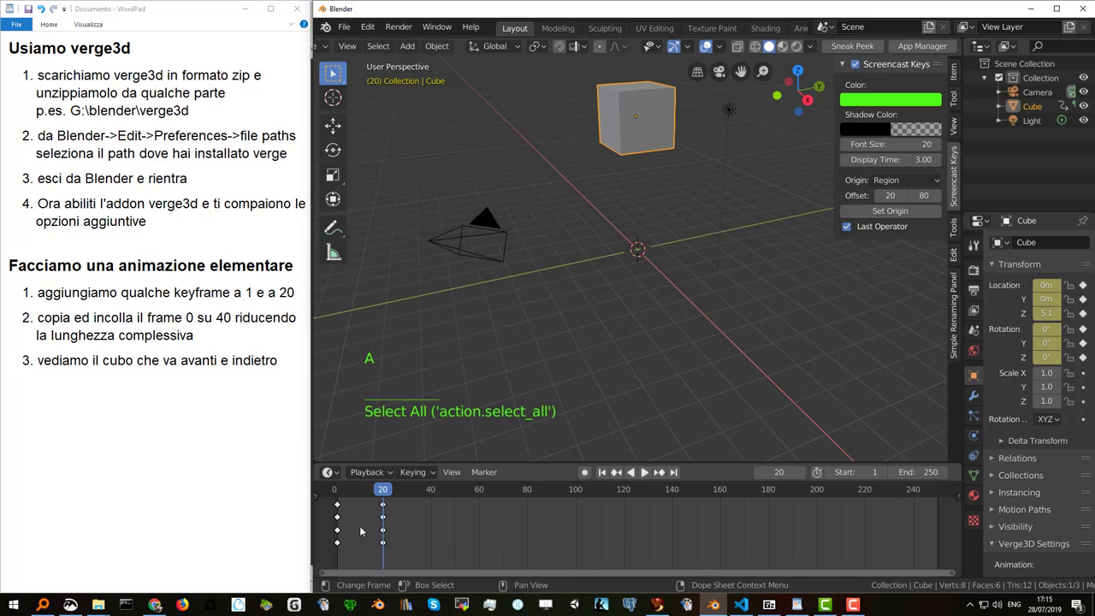
{"action": "key", "text": "b"}
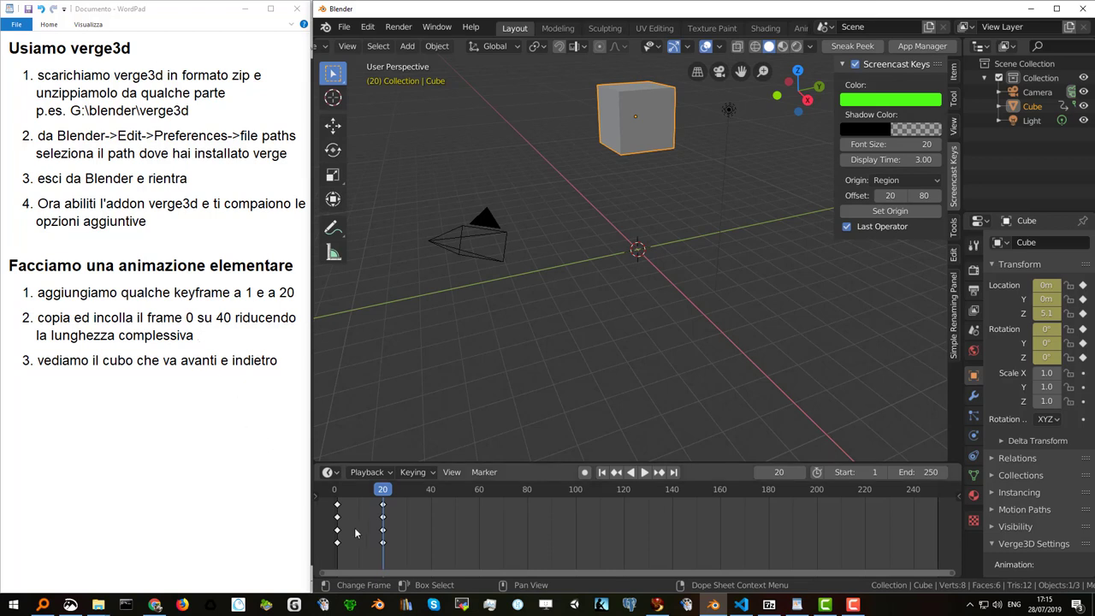
{"action": "key", "text": "b"}
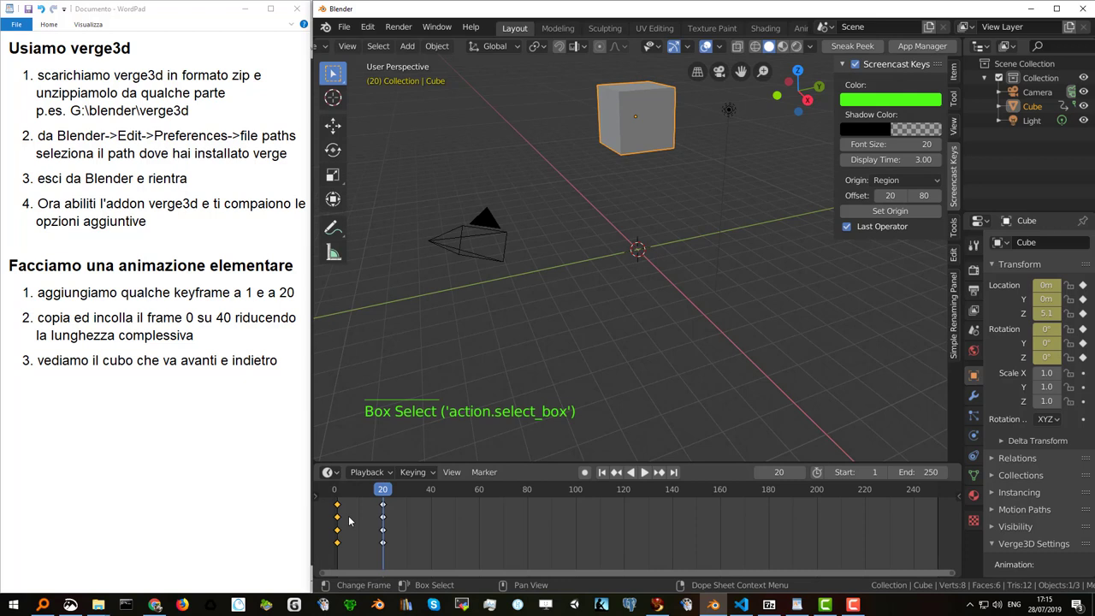
{"action": "key", "text": "shift+d"}
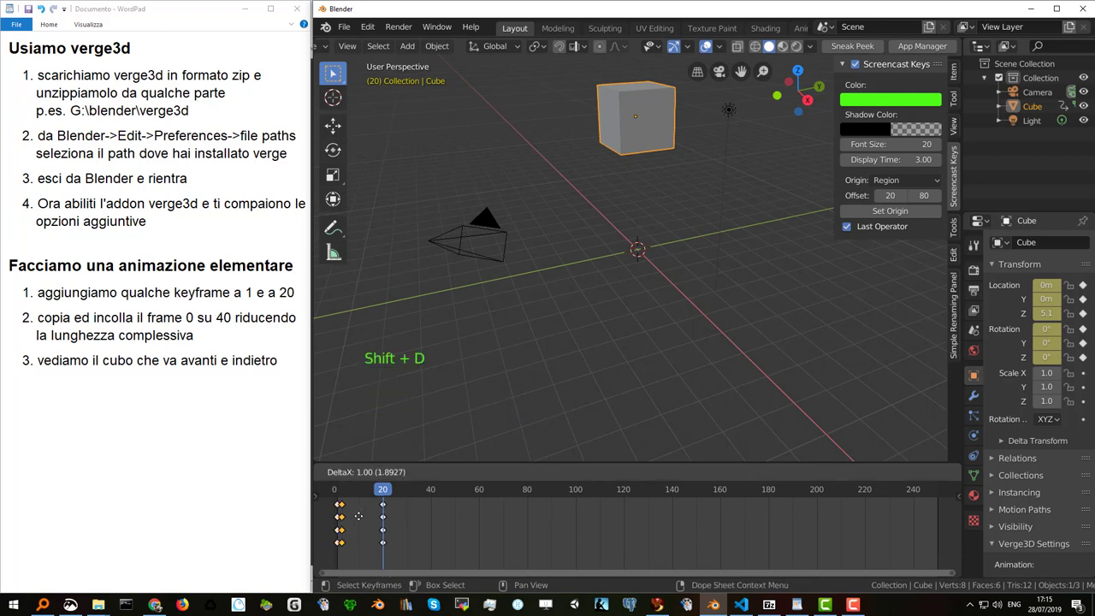
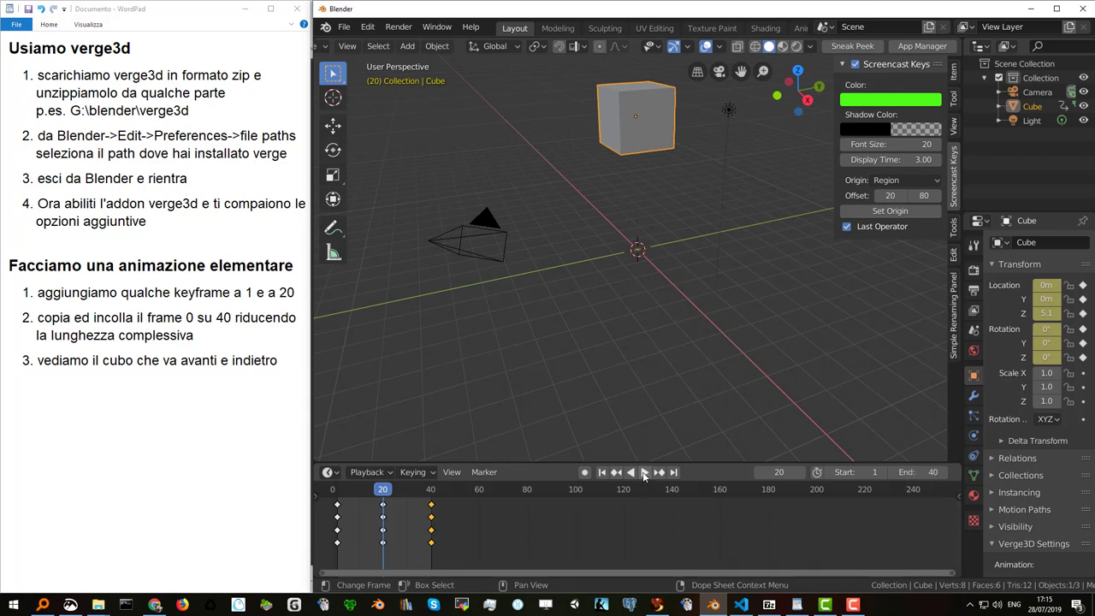
Play back the animation ending at frame 40.
{"action": "left_click", "coordinate": [646, 473]}
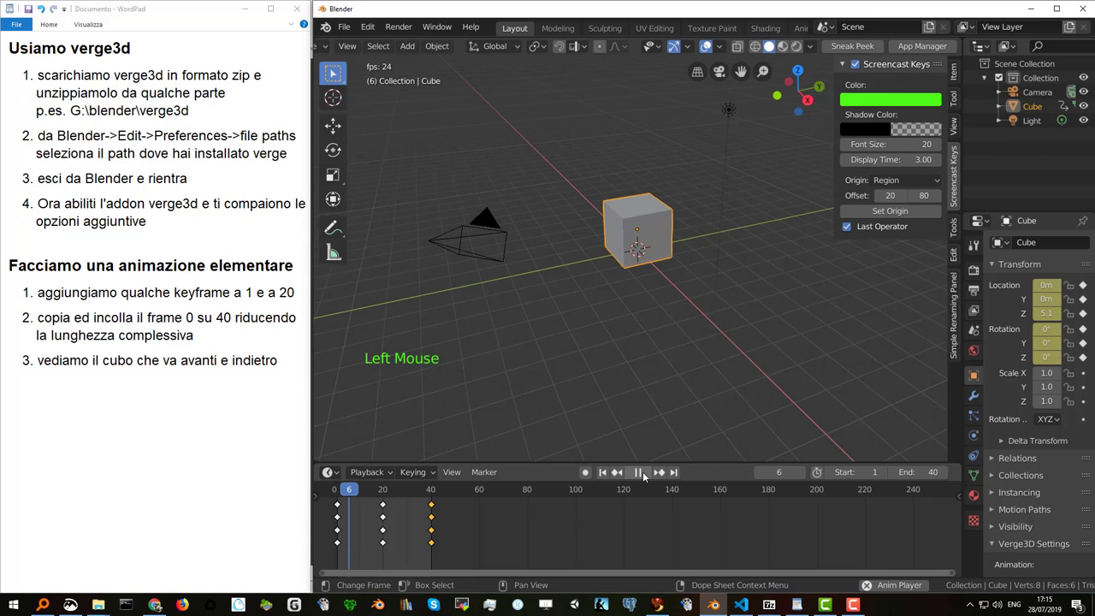